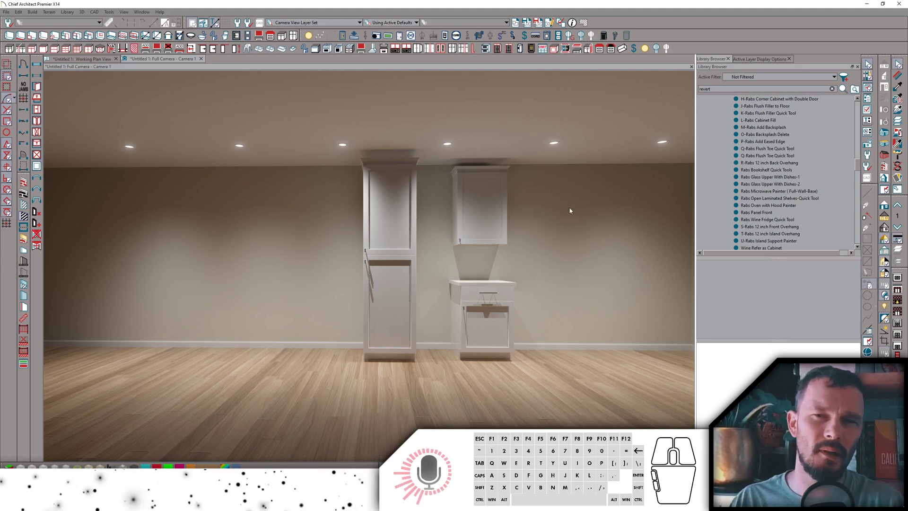
Convert the three cabinets into a tall wine fridge with wine-rack upper and base cabinets.
click(532, 44)
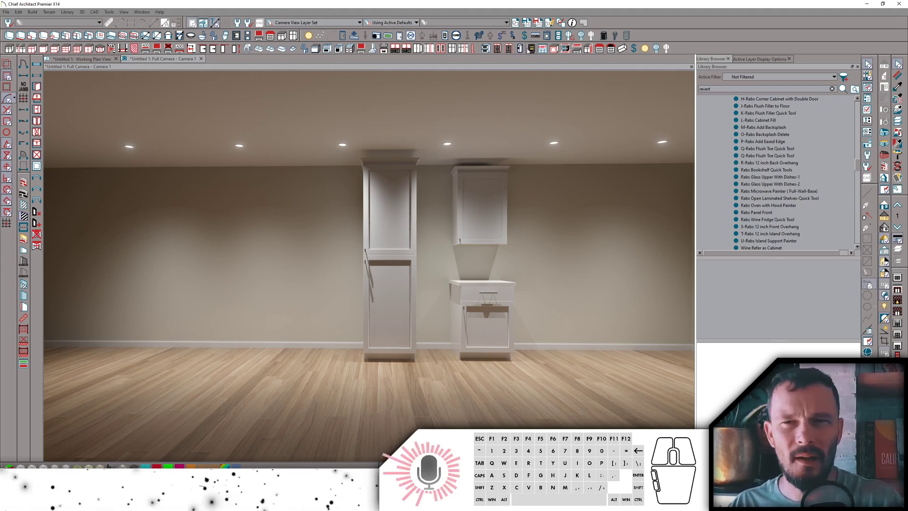
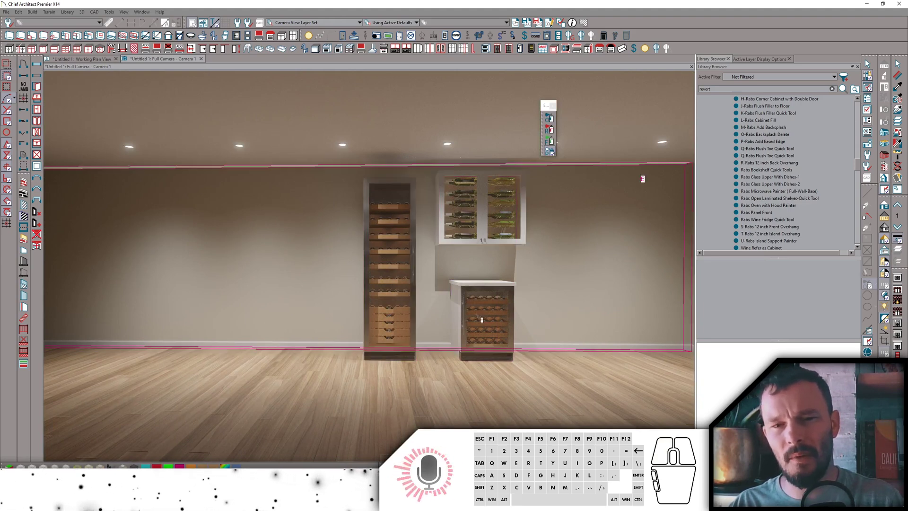
key(space)
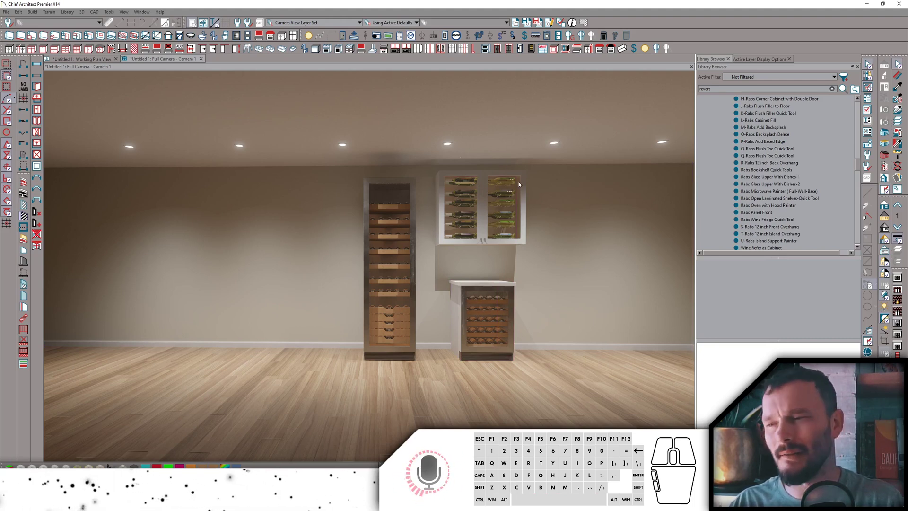
Select the cabinet wall for the microwave painter conversion.
click(397, 46)
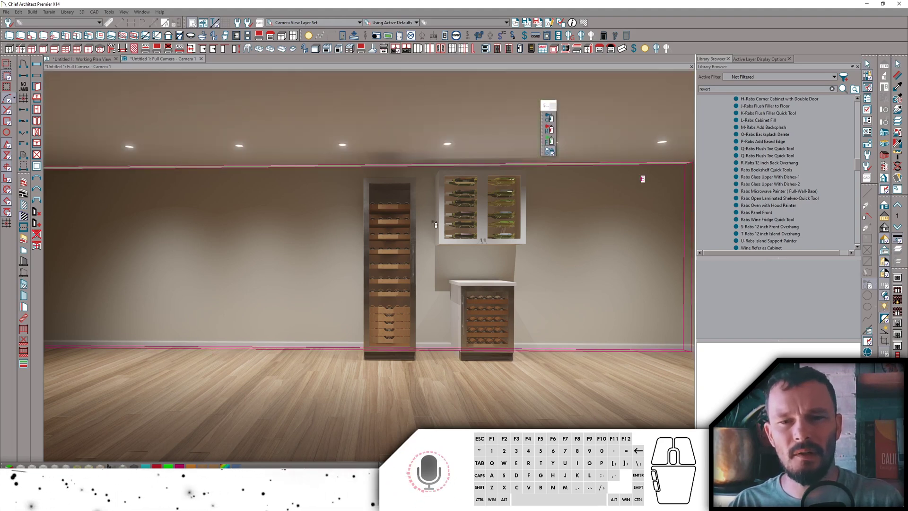
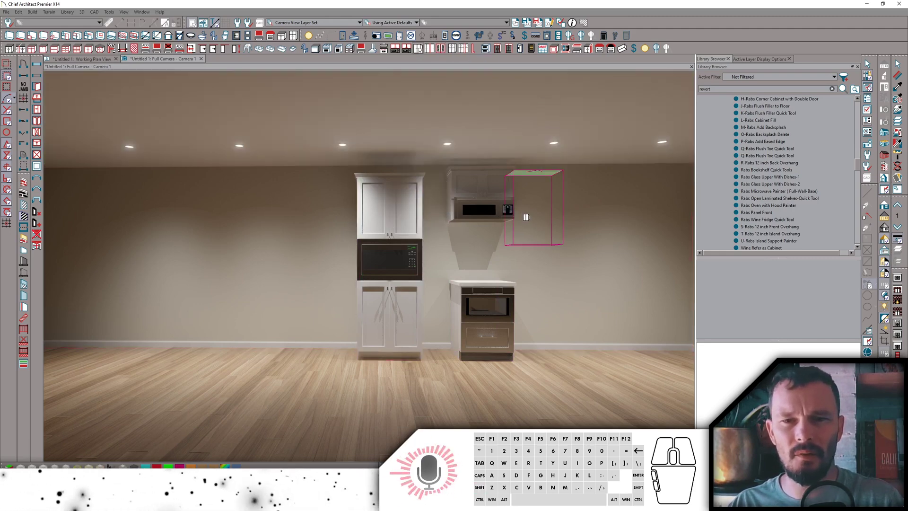
Add a second upper cabinet and apply the Rabs Glass Upper With Dishes style.
click(866, 63)
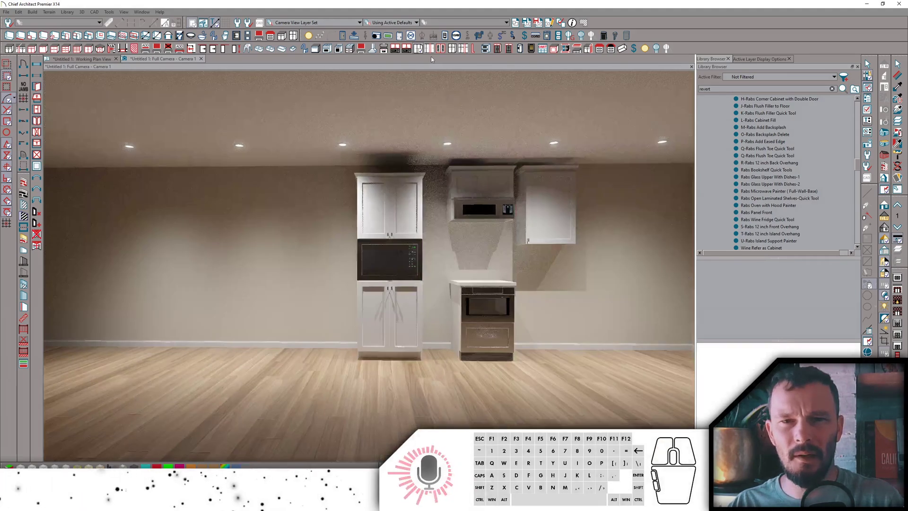
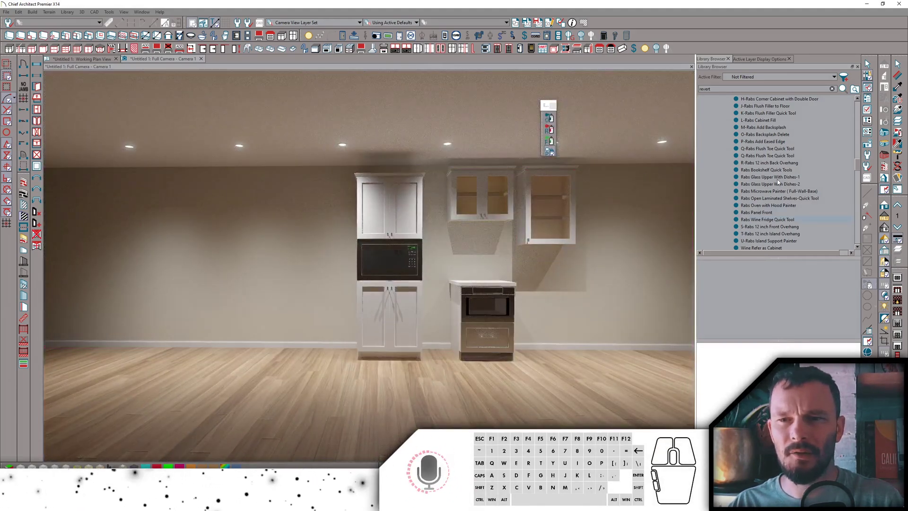
click(783, 176)
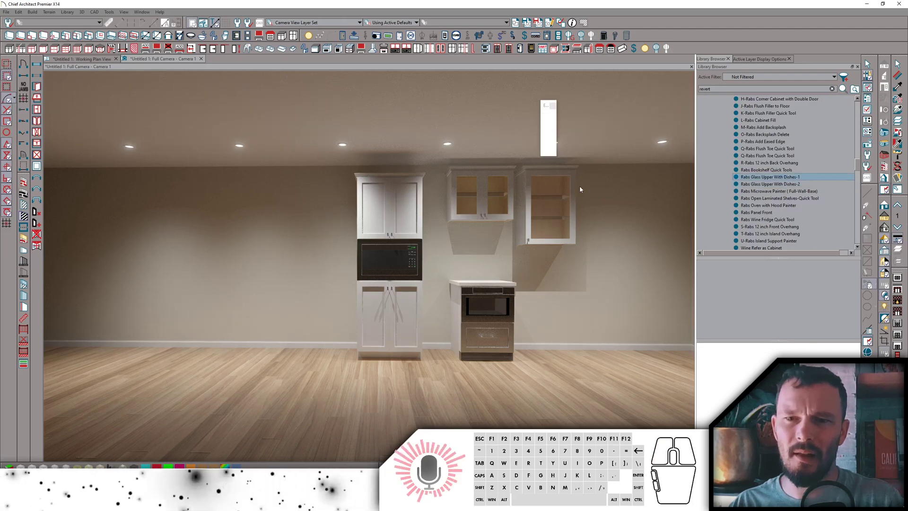
click(867, 64)
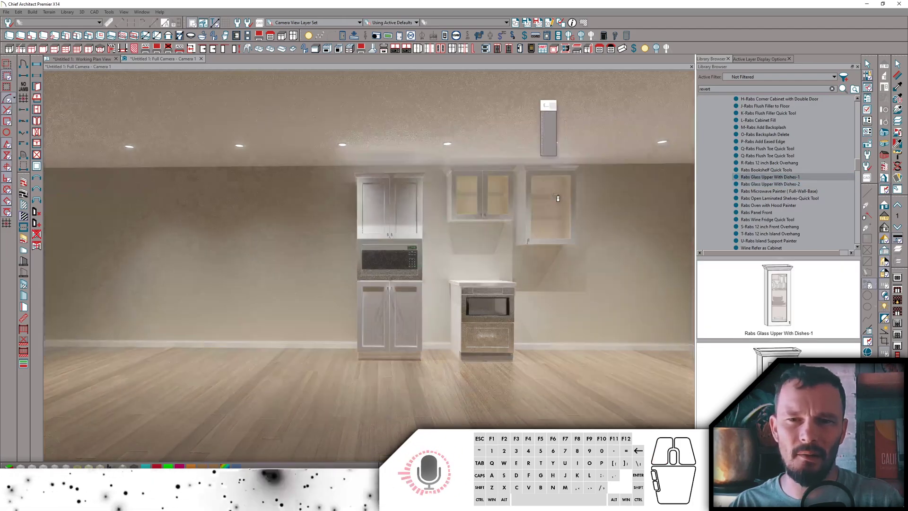
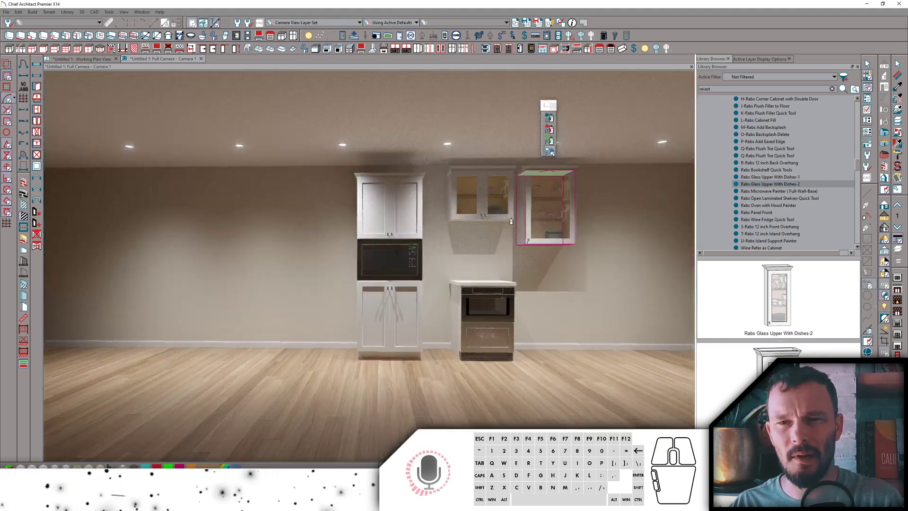
Delete the extra upper cabinet, leaving one glass-door upper with dishes selected.
key(space)
click(866, 64)
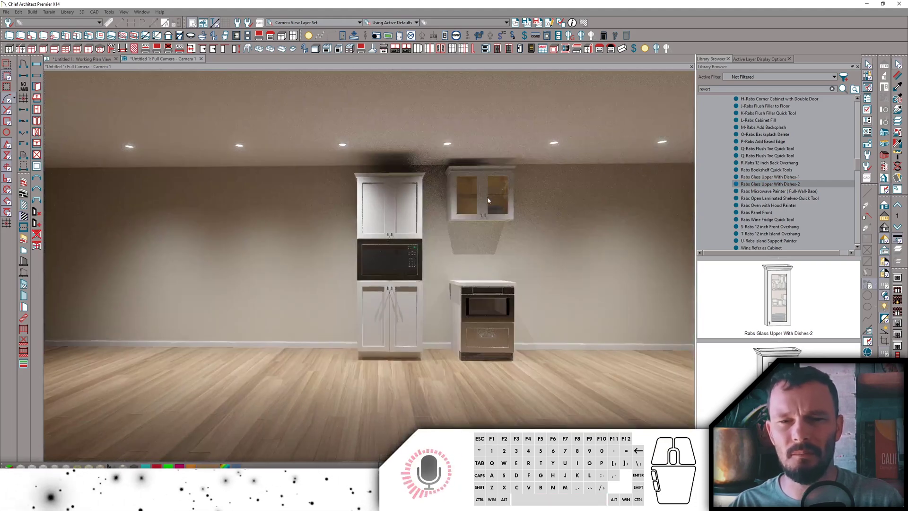
click(491, 198)
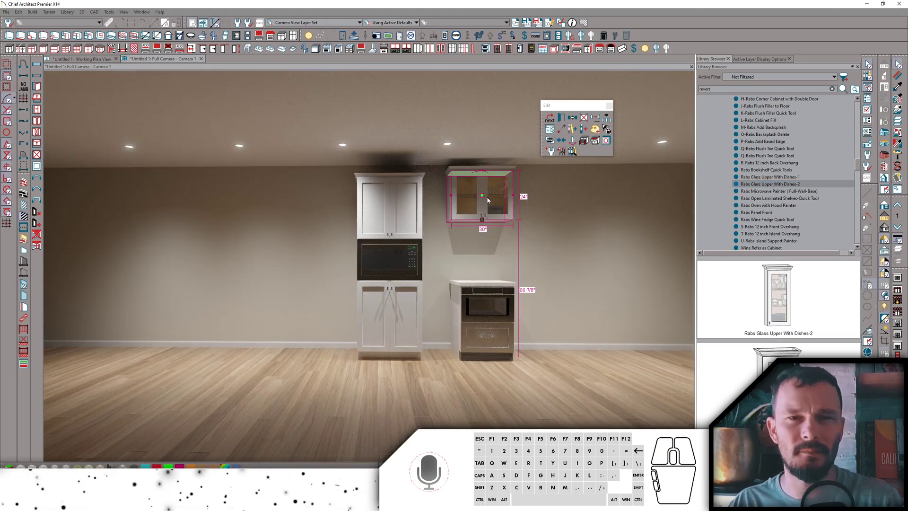
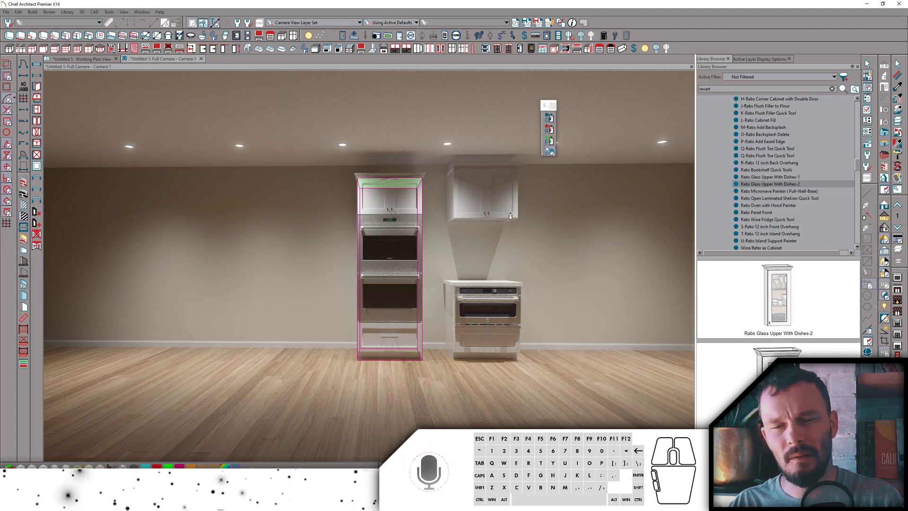
Apply the oven quick tools, giving the tall cabinet double wall ovens and the upper solid doors.
key(space)
click(501, 197)
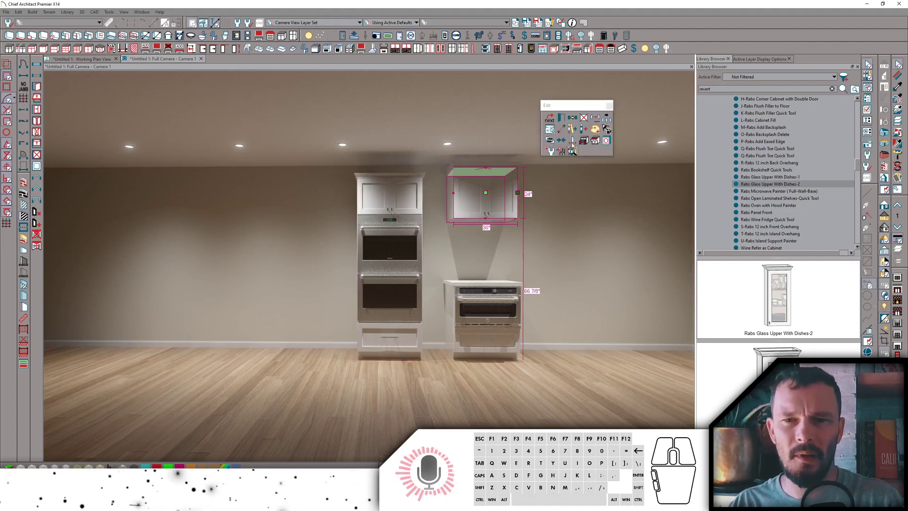
click(583, 141)
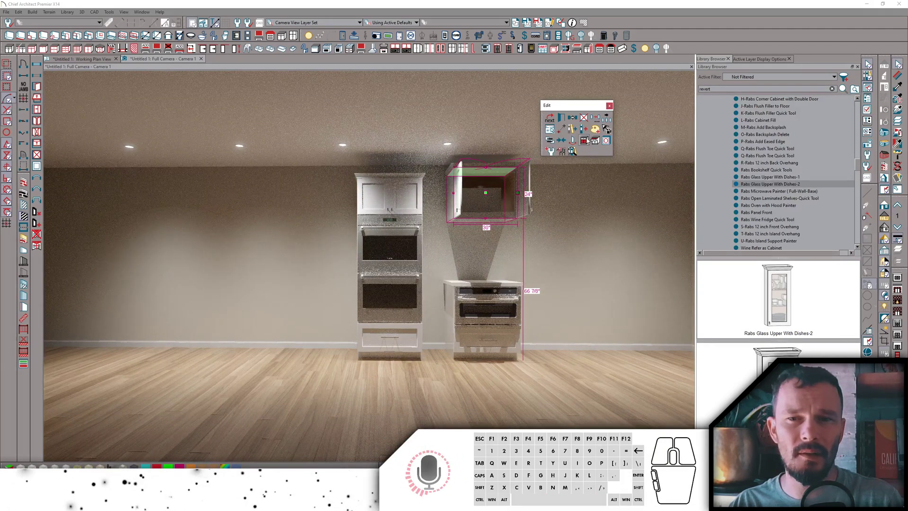
click(586, 138)
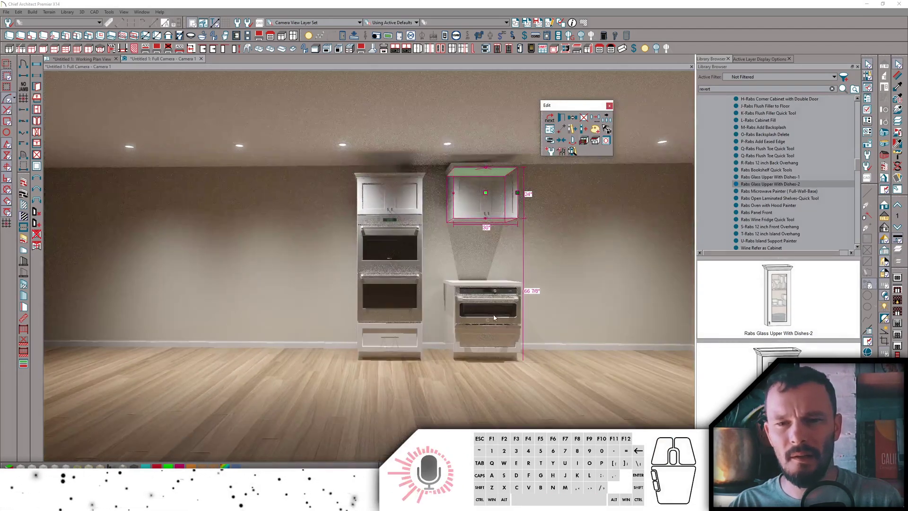
Fit the base cabinet with an oven and clear the selection.
click(497, 315)
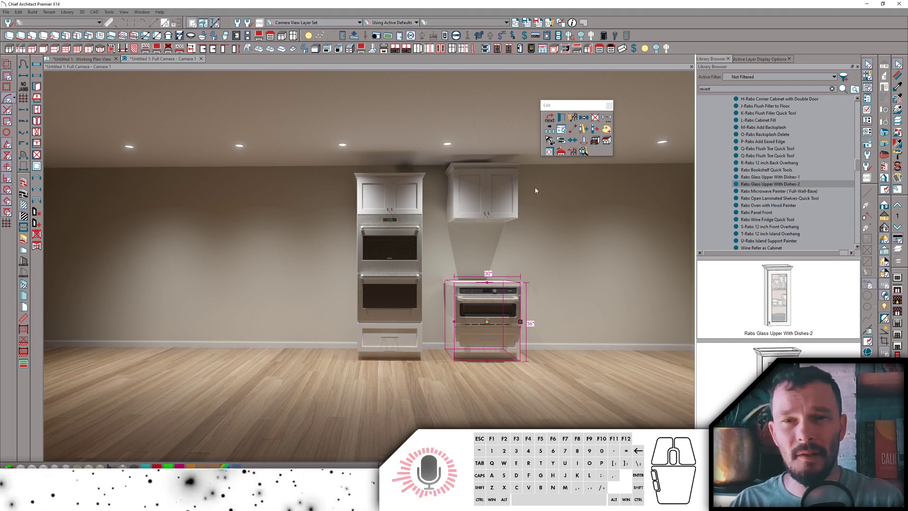
click(568, 47)
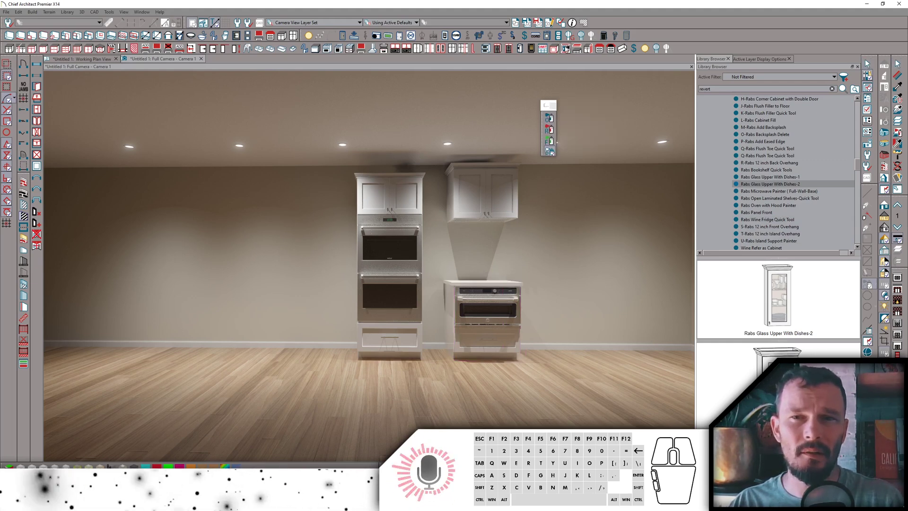
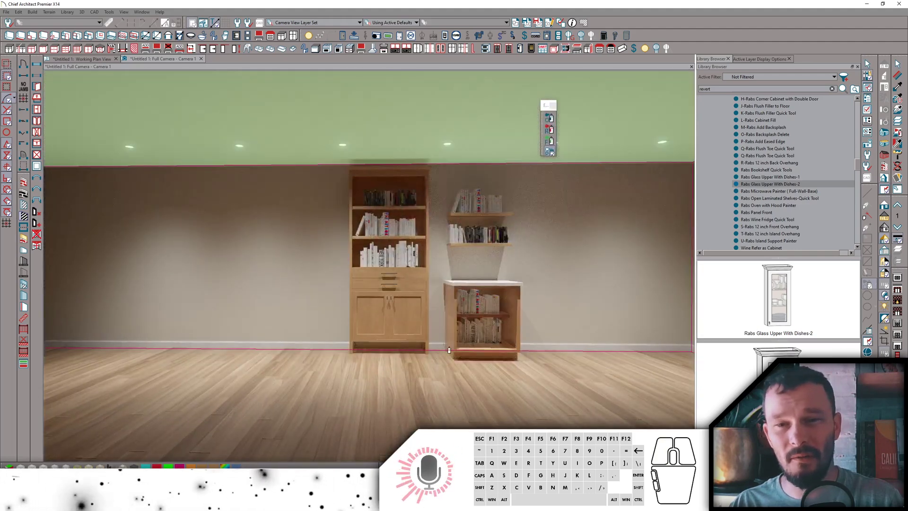
Convert the cabinets to book-filled wooden bookshelves and widen the upper shelves to the right.
key(space)
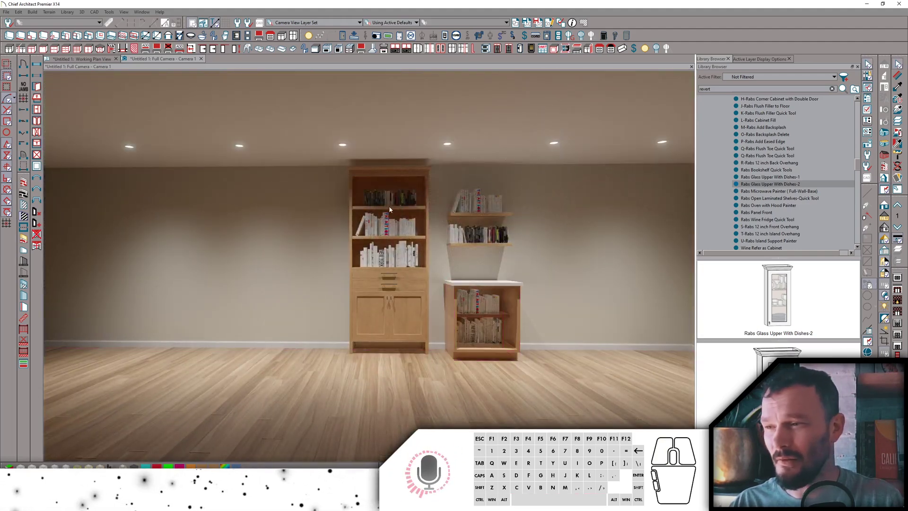
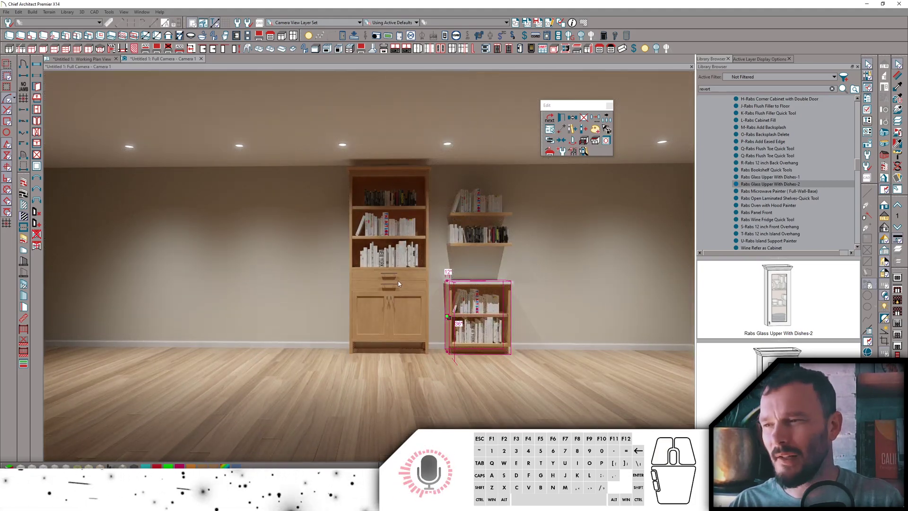
click(487, 215)
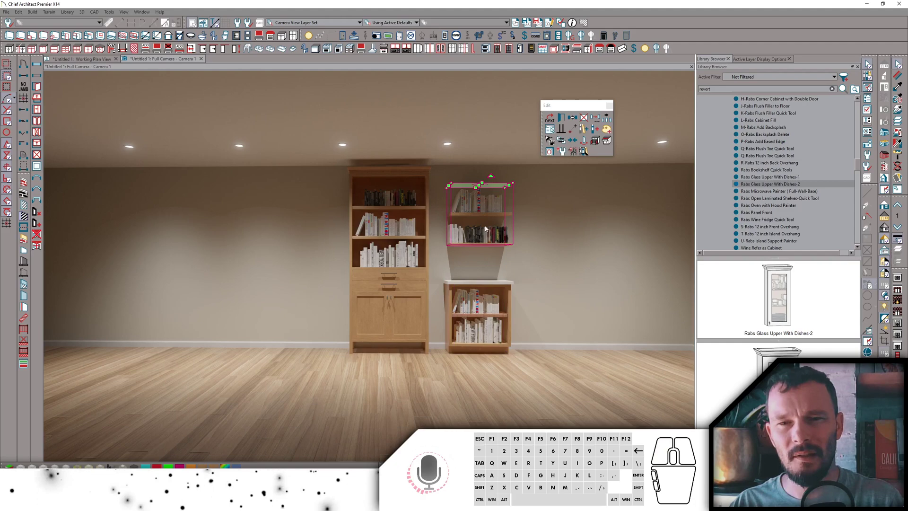
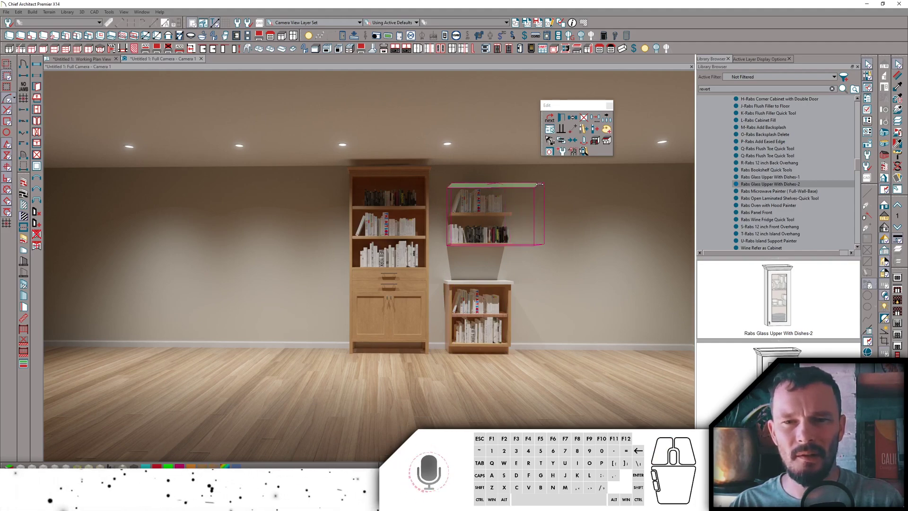
key(space)
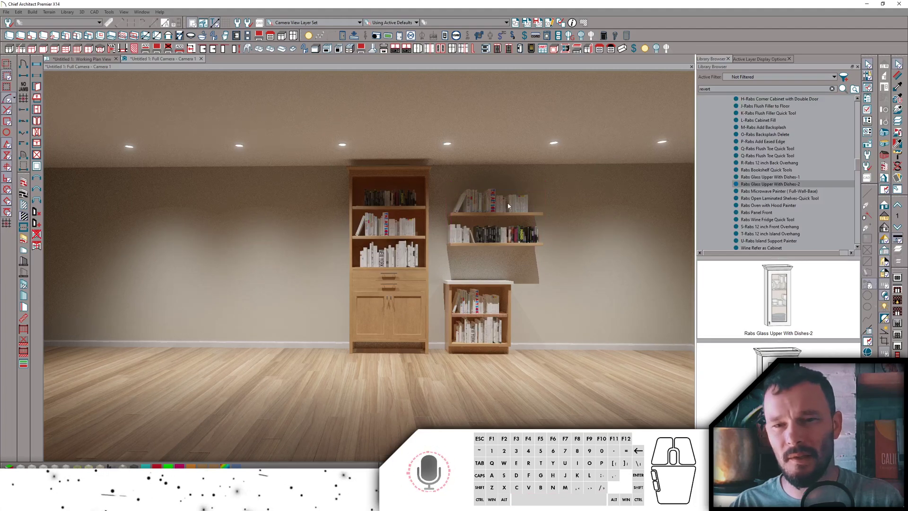